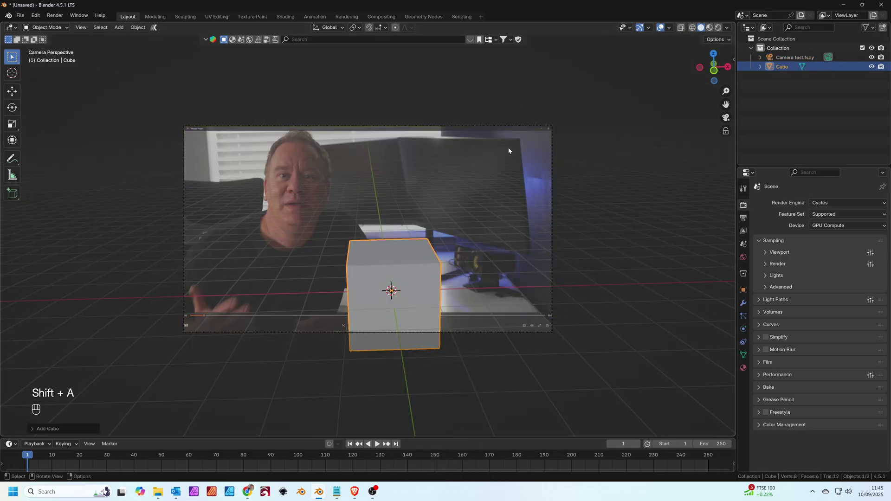
- Move the cube onto the desk and scale it down into a flat projector base
{"action": "key", "text": "g"}
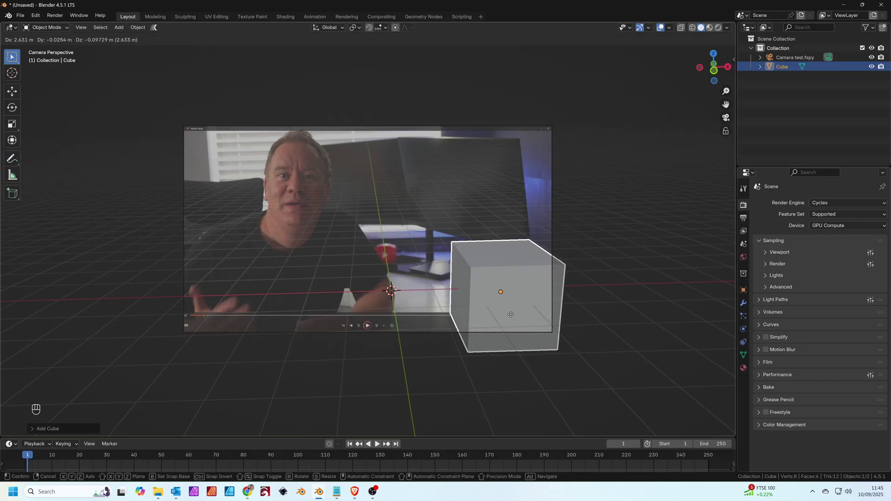
{"action": "key", "text": "s"}
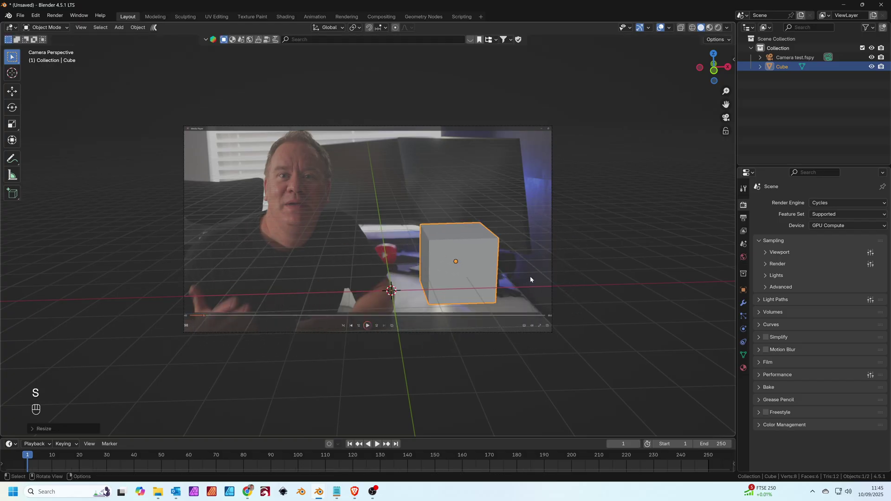
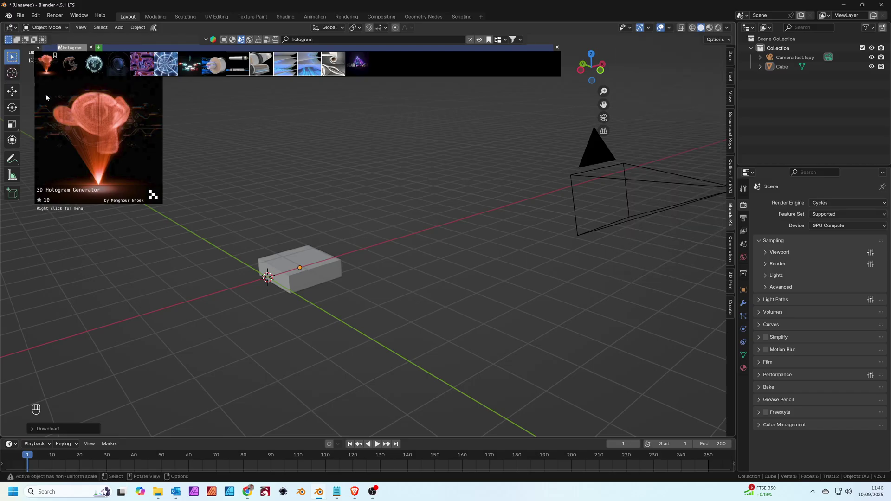
- View the appended 3D Hologram Generator scene through the camera
{"action": "key", "text": "KP_0"}
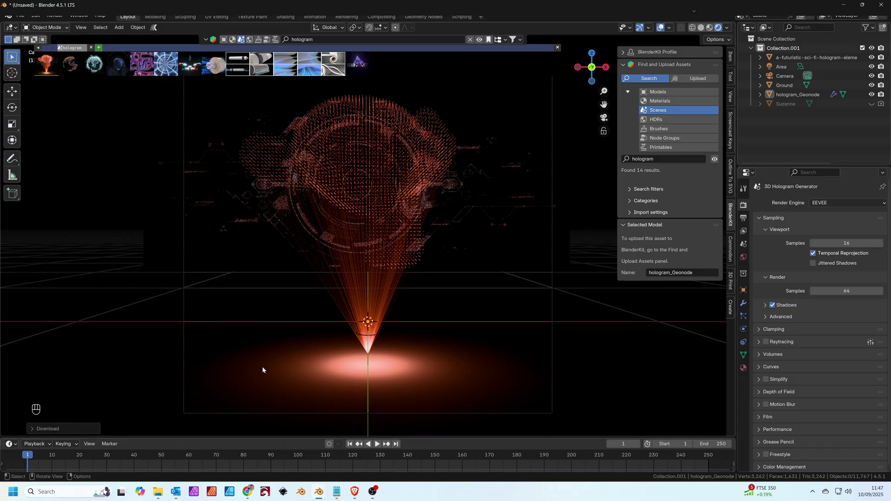
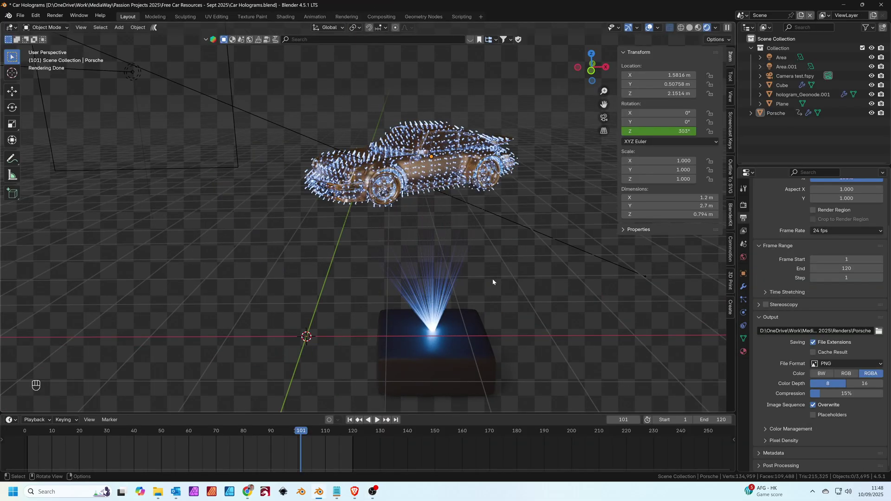
- Orbit around the Porsche hologram and base, then view it through the camera over the desk footage
{"action": "left_click_drag", "start_coordinate": [502, 282], "coordinate": [545, 281]}
{"action": "left_click_drag", "start_coordinate": [421, 281], "coordinate": [411, 271]}
{"action": "left_click_drag", "start_coordinate": [409, 271], "coordinate": [836, 314]}
{"action": "left_click_drag", "start_coordinate": [836, 315], "coordinate": [554, 272]}
{"action": "middle_click", "coordinate": [554, 272]}
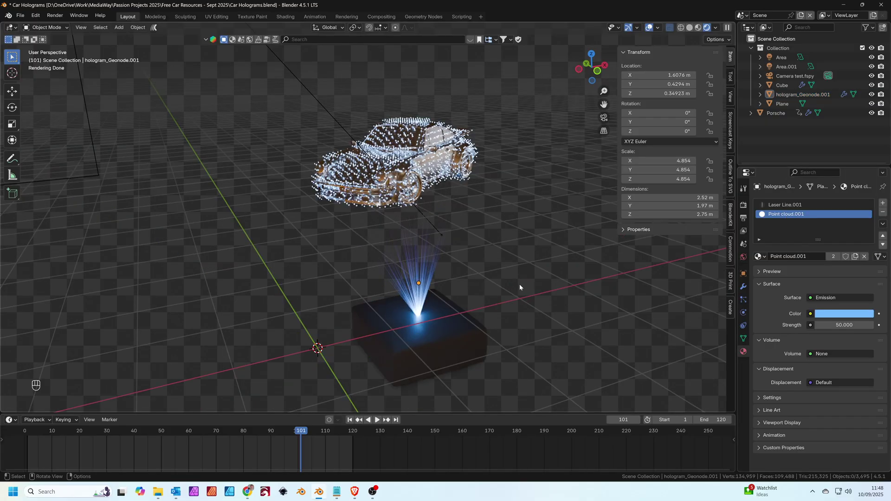
{"action": "key", "text": "KP_0"}
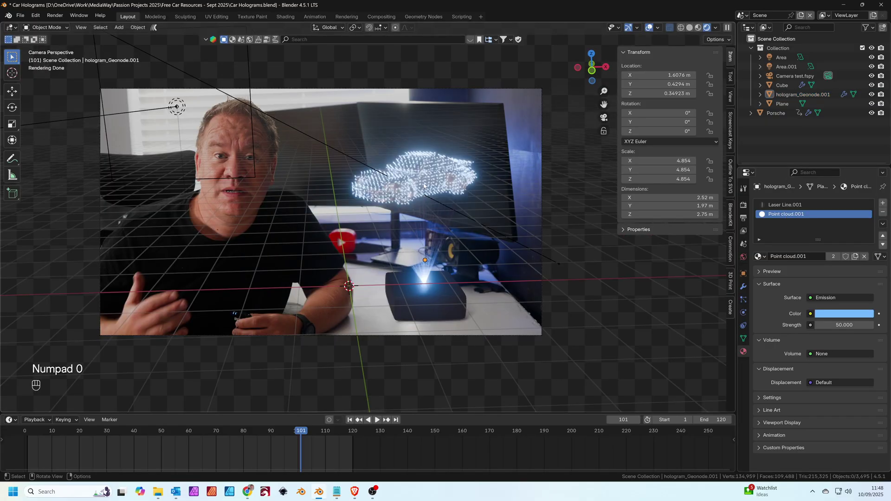